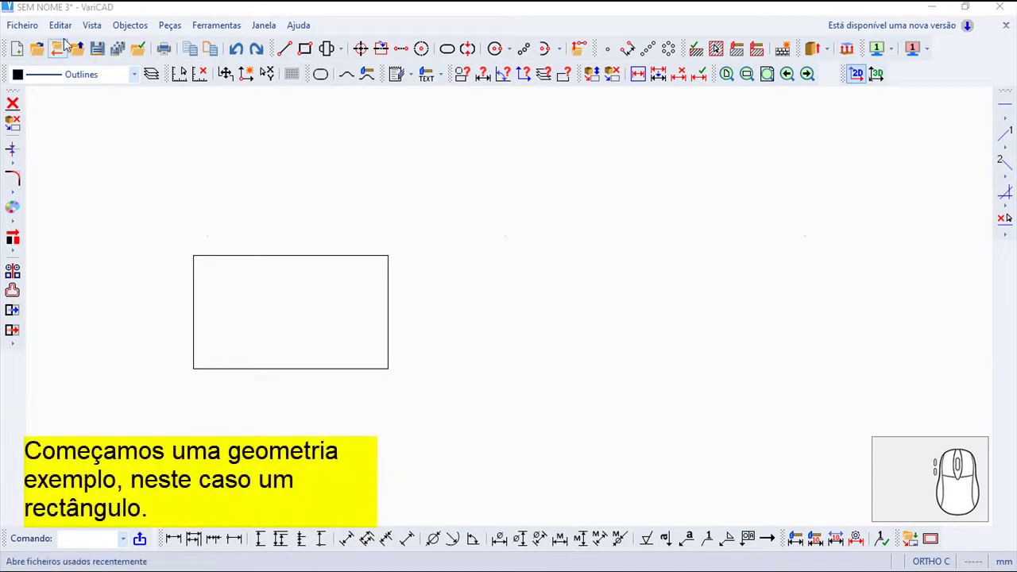
# Step: Start Rodar ou Copiar Objetos 2D from the Editar > Transformar menu
pyautogui.click(59, 27)
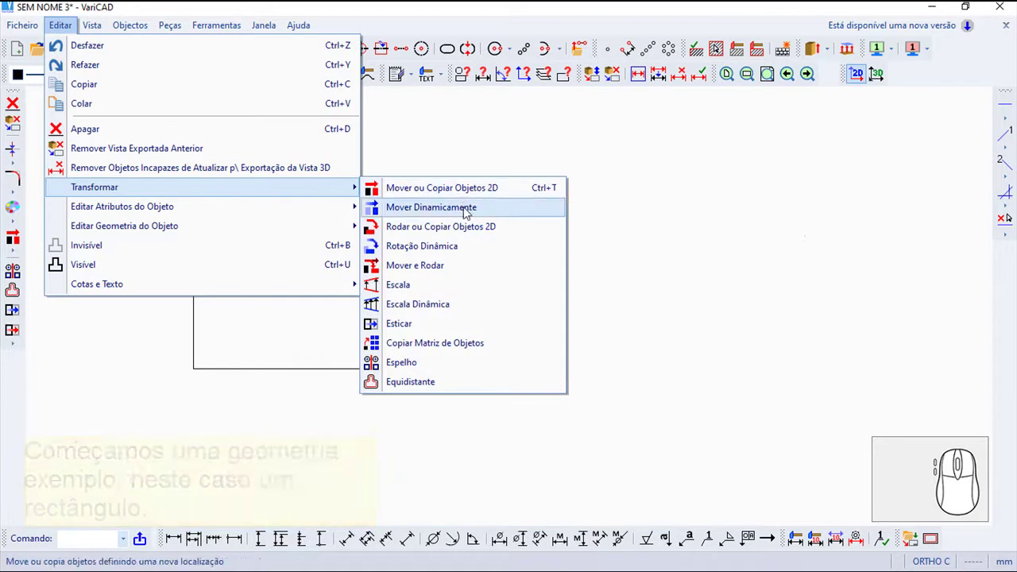
pyautogui.click(469, 237)
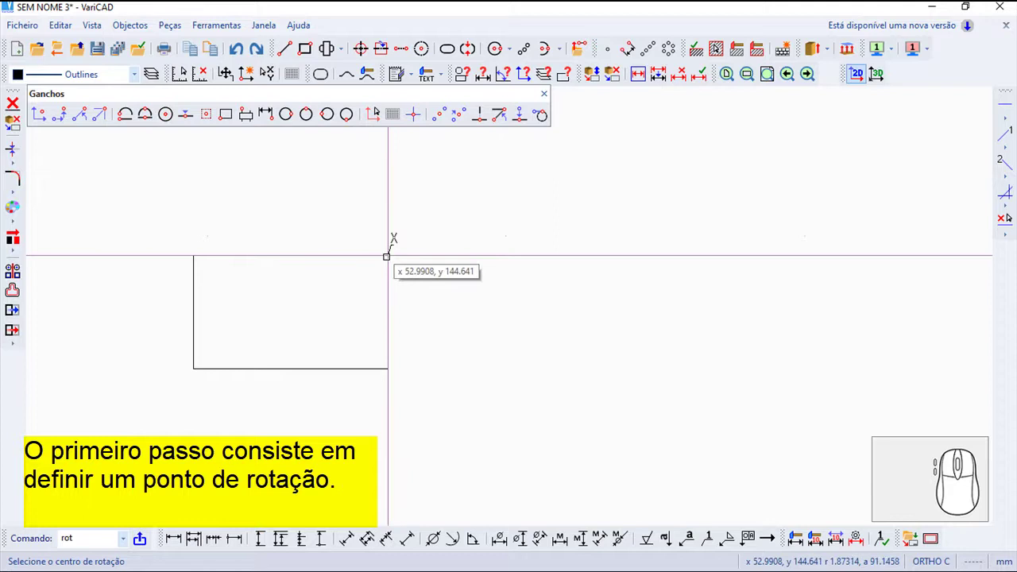
# Step: Pivot on the rectangle's top-right corner with angle 30°, Copiar mode and 2 copies
pyautogui.click(363, 49)
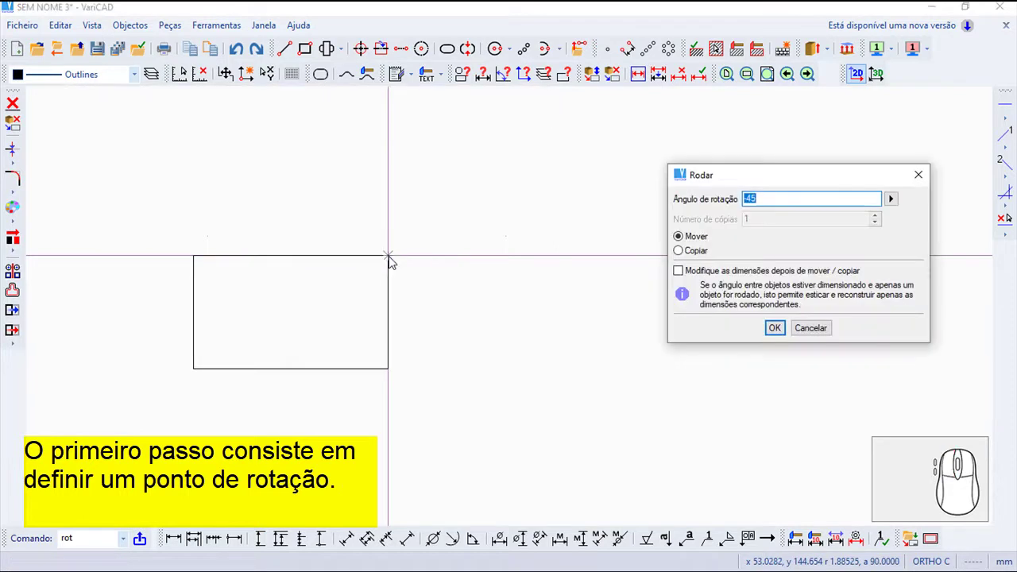
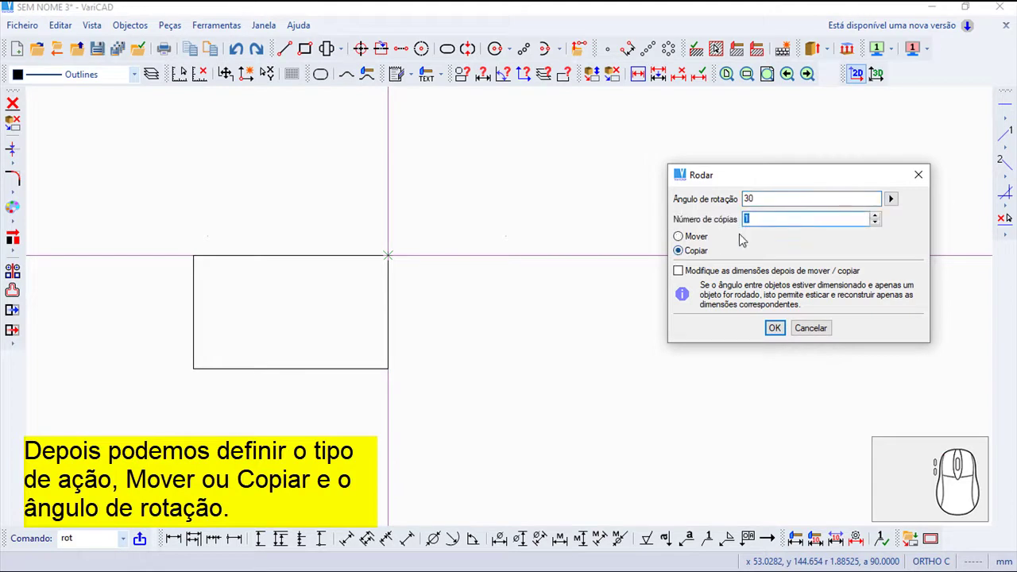
pyautogui.click(363, 47)
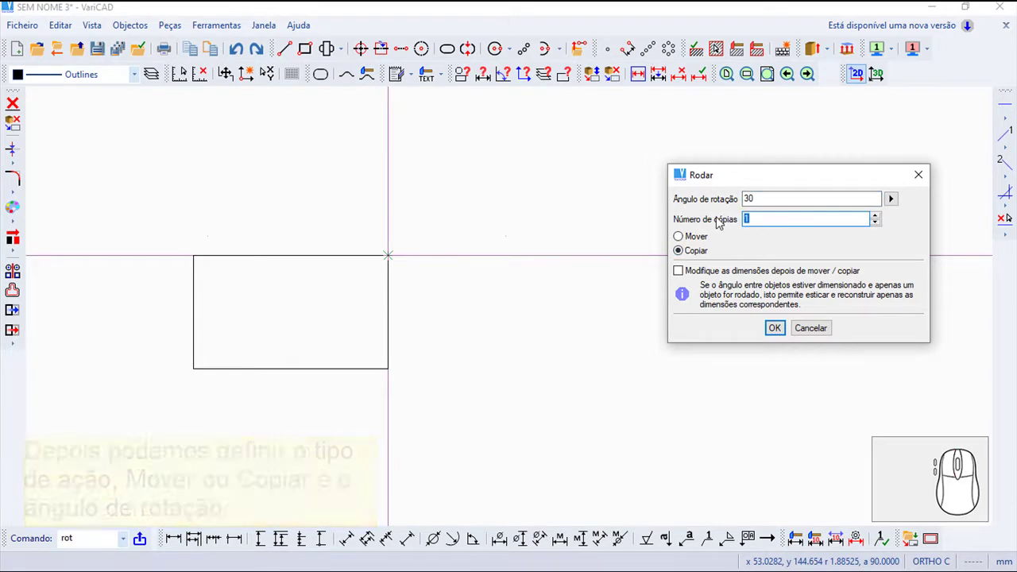
pyautogui.press('2')
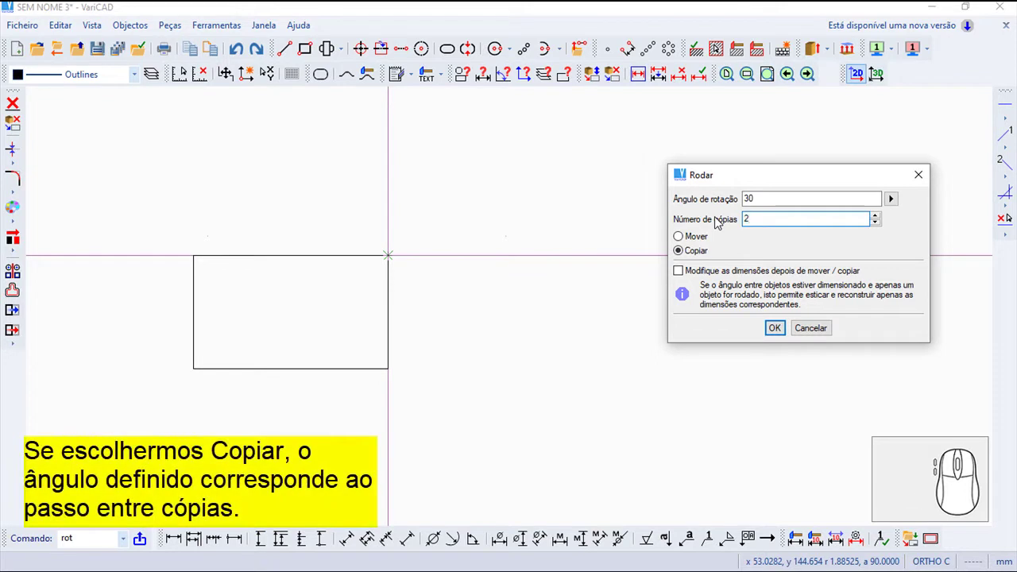
# Step: Confirm the settings and select the rectangle to create the two 30° rotated copies
pyautogui.click(783, 332)
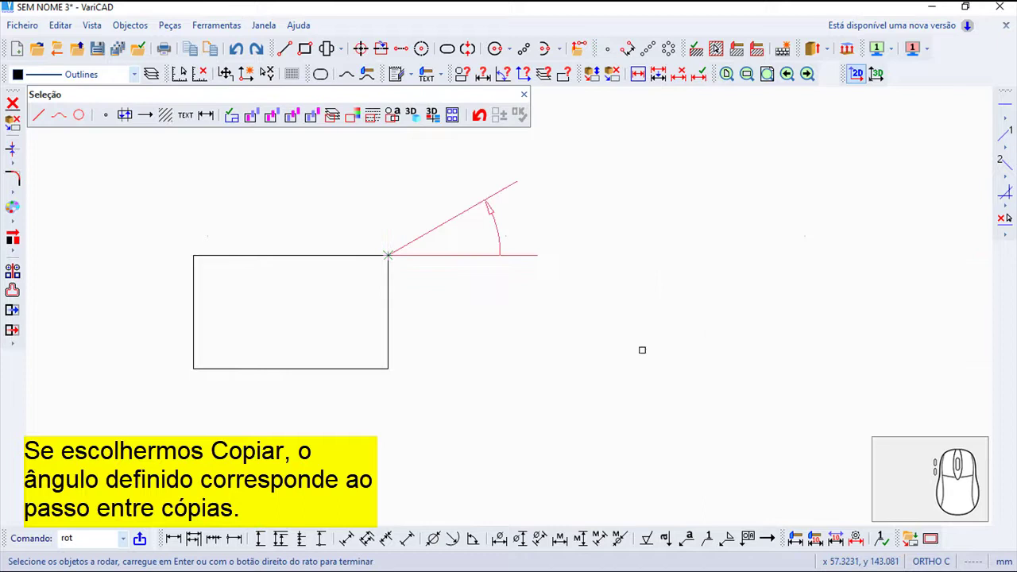
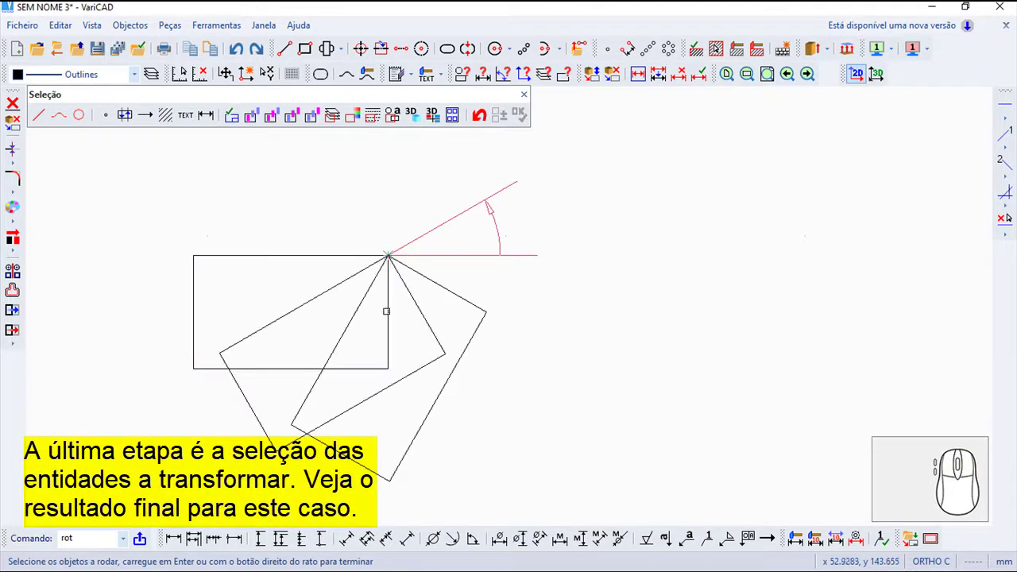
pyautogui.click(528, 93)
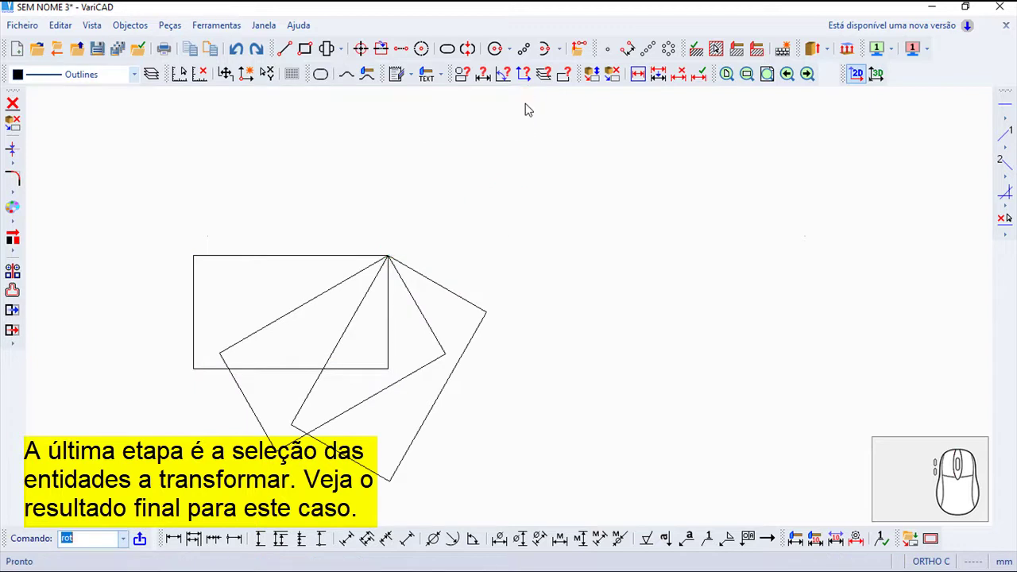